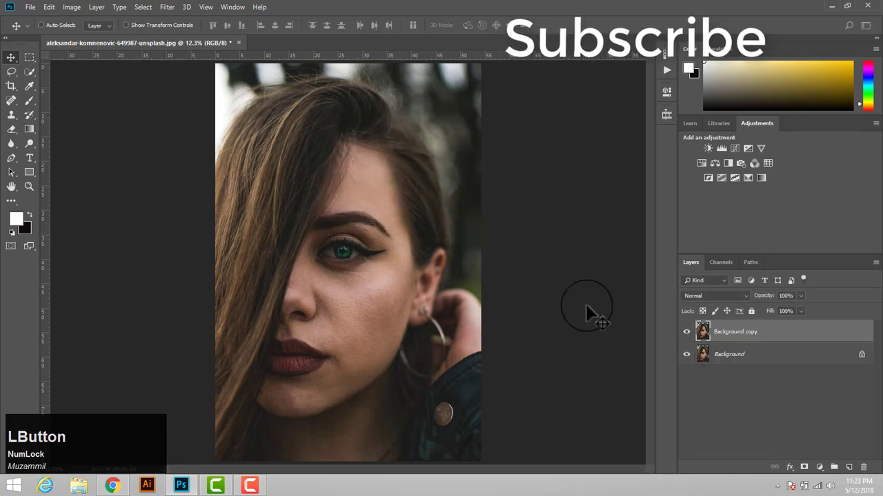
Invert the Background copy layer's colours (Ctrl+I) into a negative.
key("i")
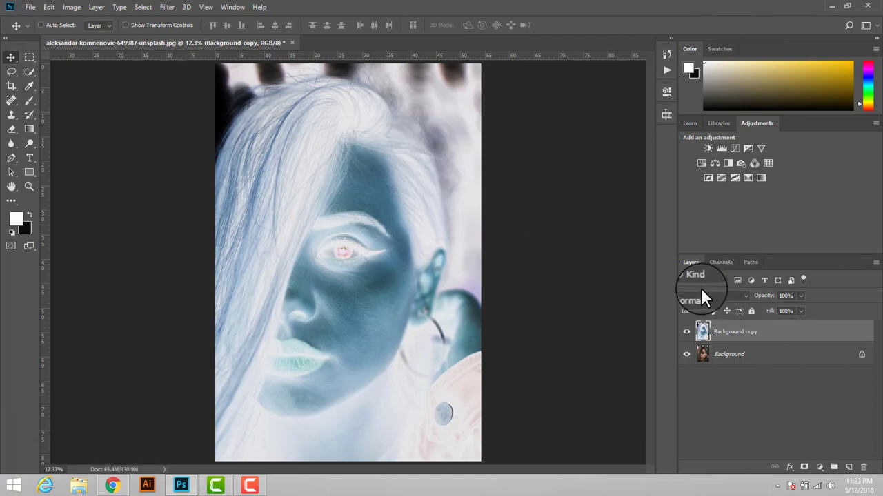
Change the inverted copy's blending mode to Vivid Light.
left_click(713, 300)
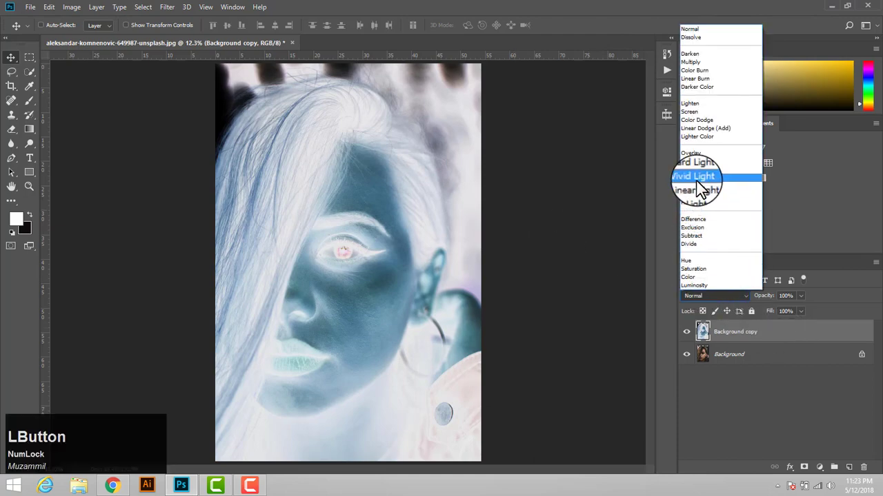
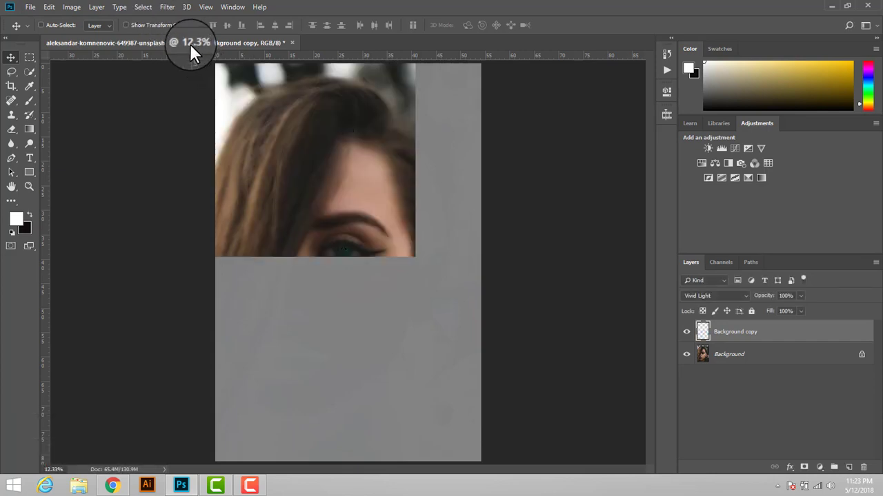
Apply a small-radius Gaussian Blur to the Vivid Light copy layer.
left_click(178, 21)
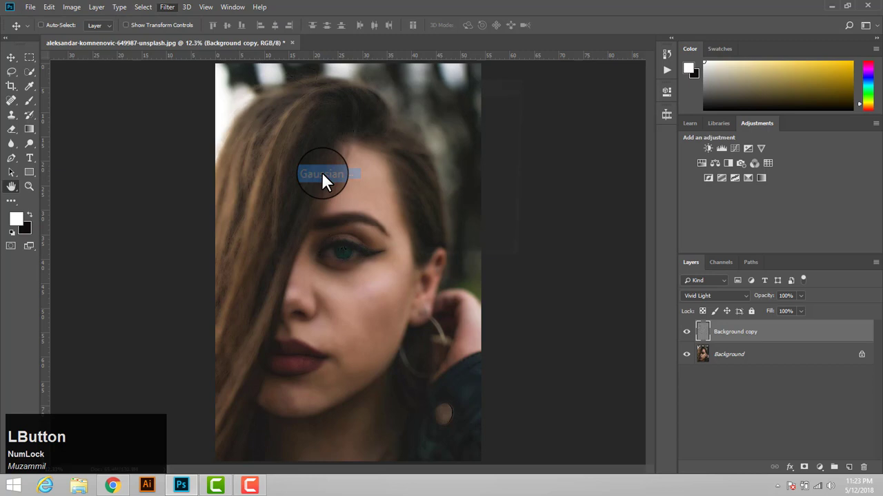
key("4")
left_click(498, 113)
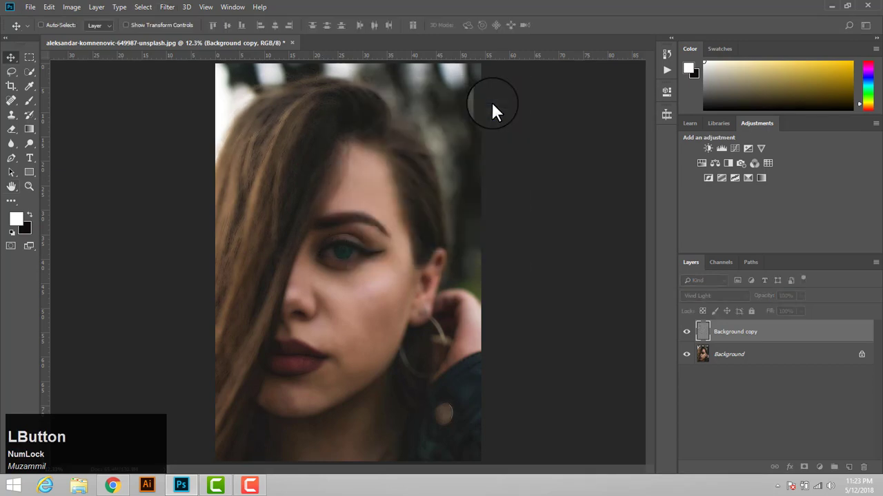
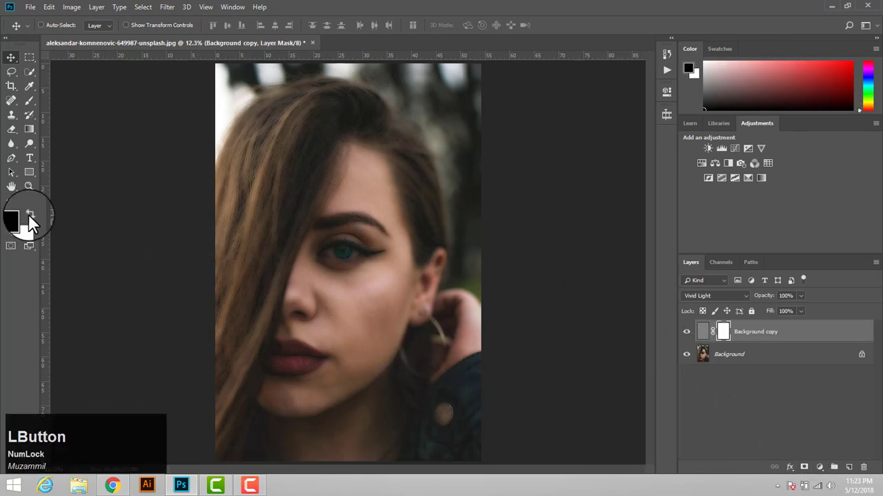
Fill the copy's mask with black and make white the foreground painting colour.
key("alt+BackSpace")
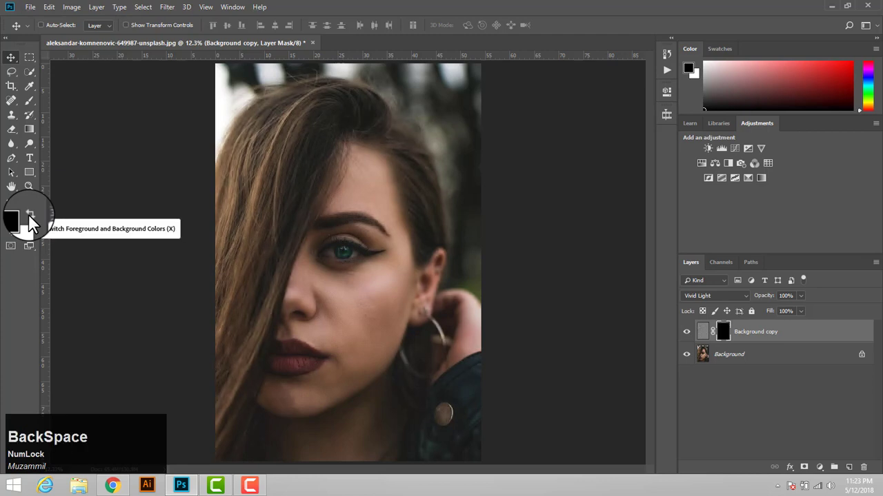
left_click(35, 225)
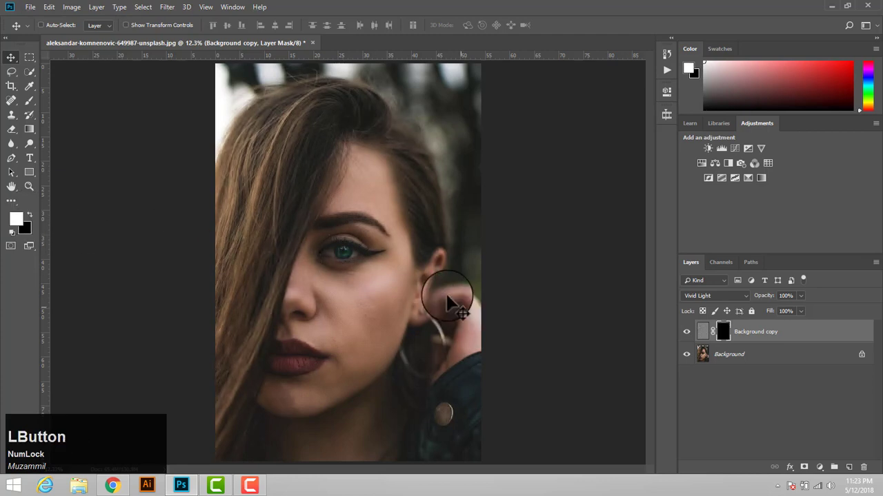